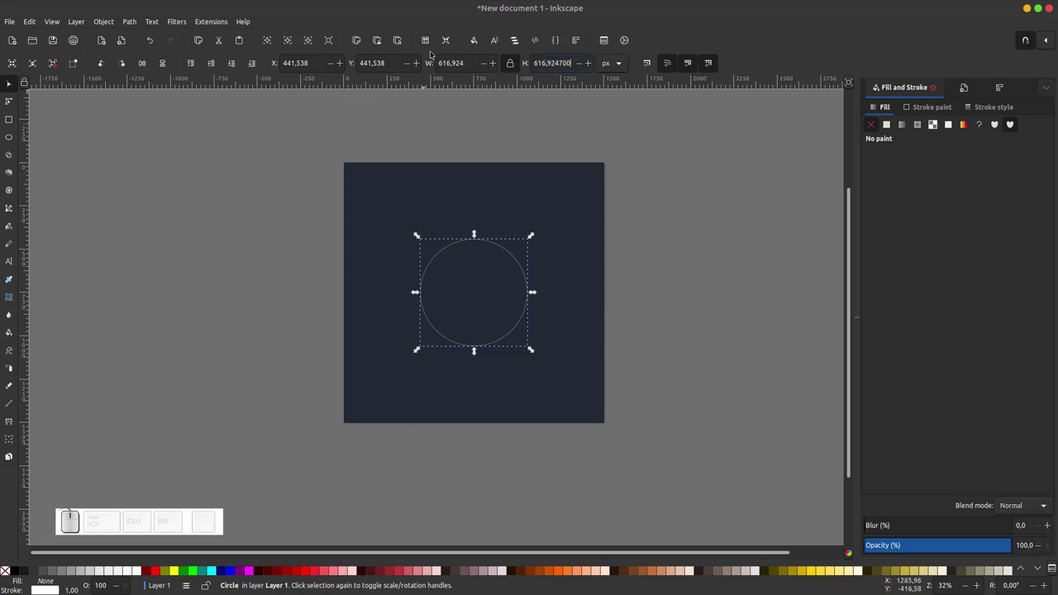
Resize the outline circle to 700 px with the proportion lock on
key("ctrl+a")
key("KP_7")
key("KP_0")
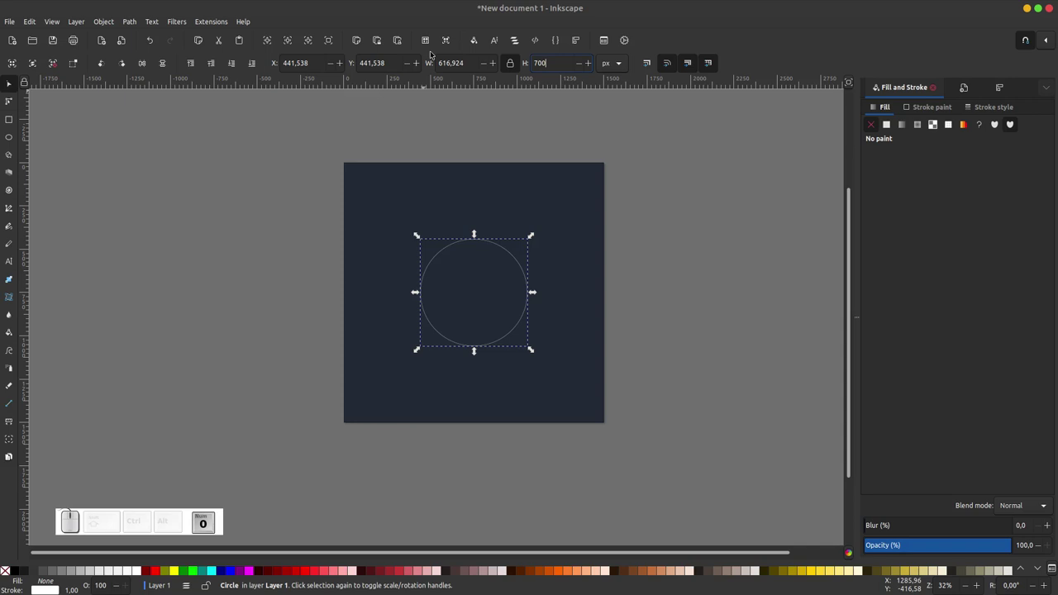
key("Return")
left_click(515, 301)
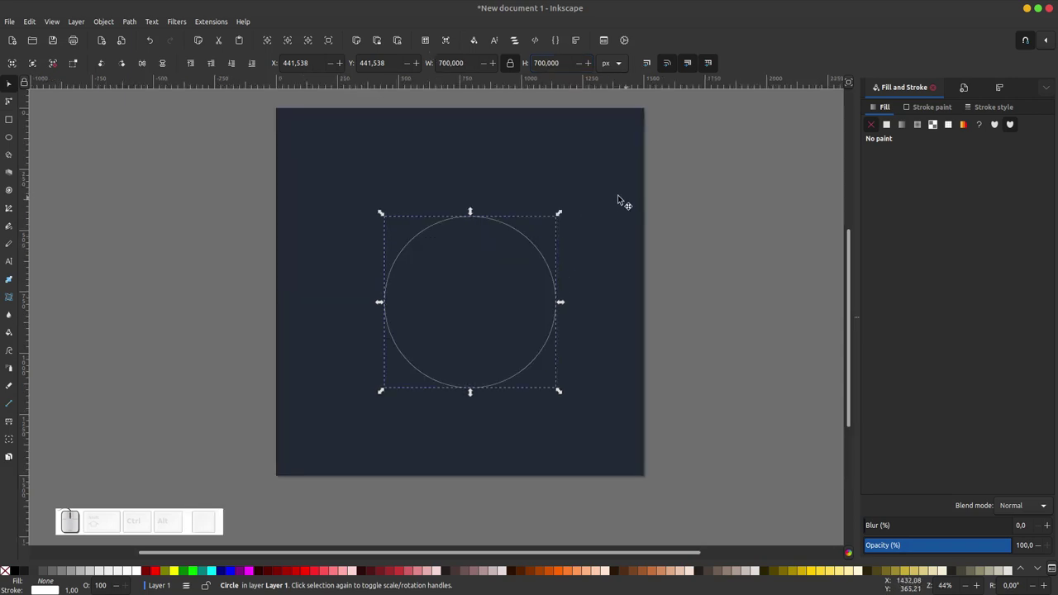
Centre the 700 px circle on the navy page and reselect it
left_click(618, 210)
key("ctrl+alt+KP_5")
left_click(722, 202)
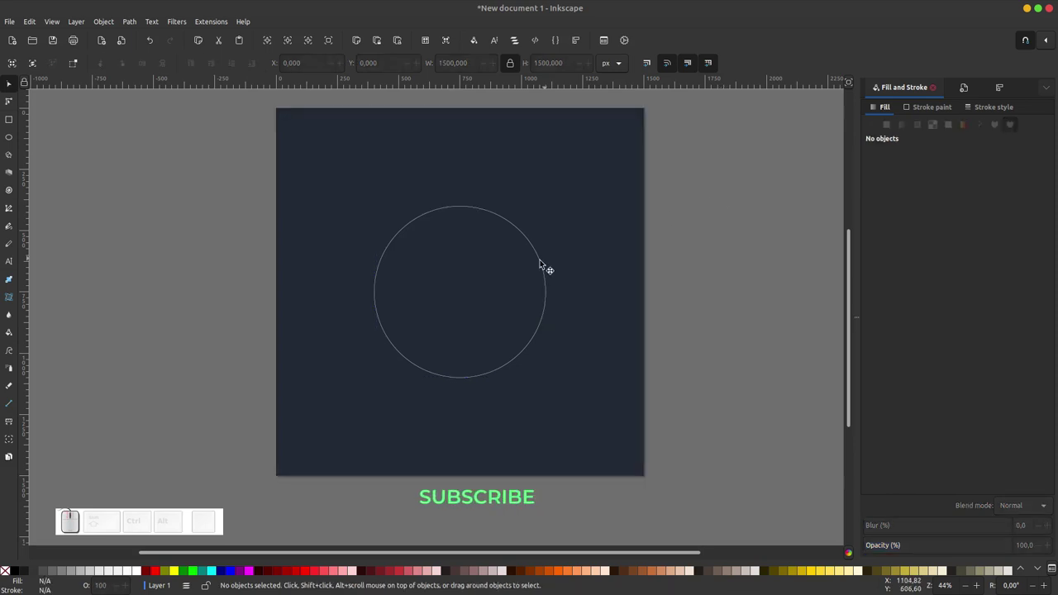
left_click(542, 259)
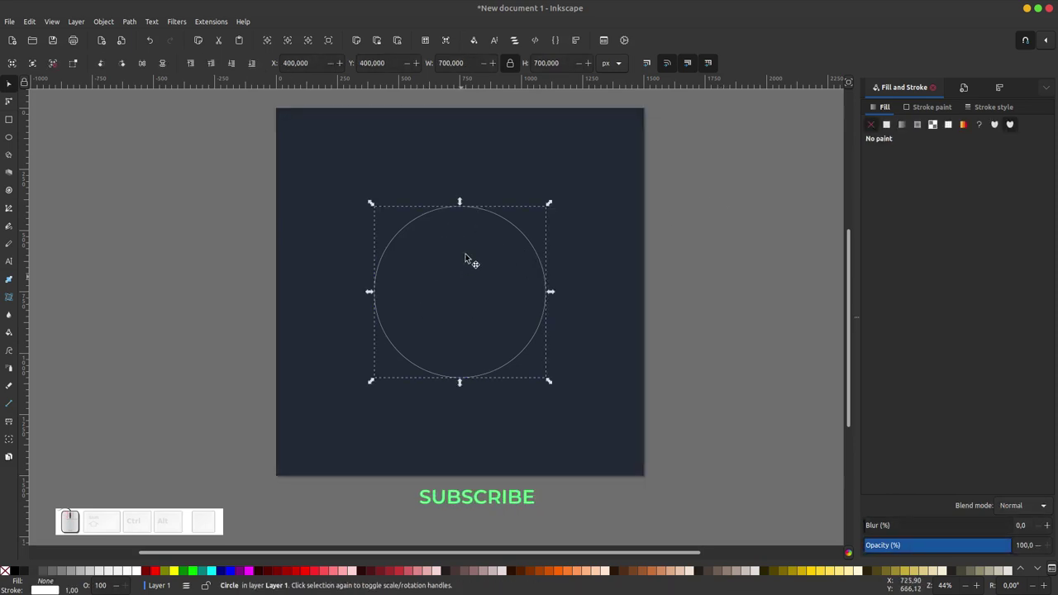
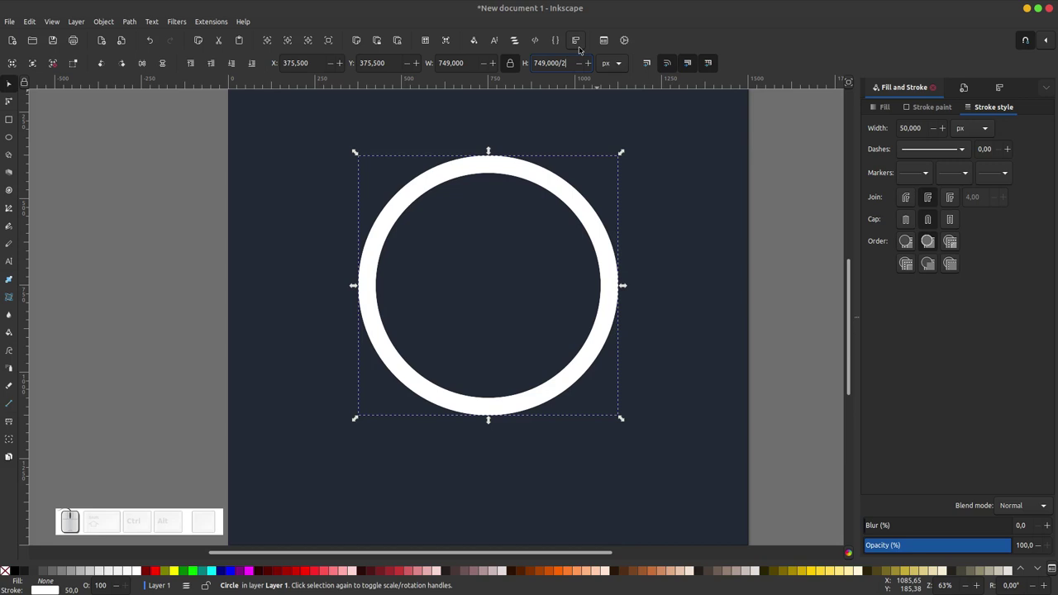
Halve the duplicated ring's size so it overlaps the big ring's upper left
key("Return")
left_click(461, 303)
key("ctrl+z")
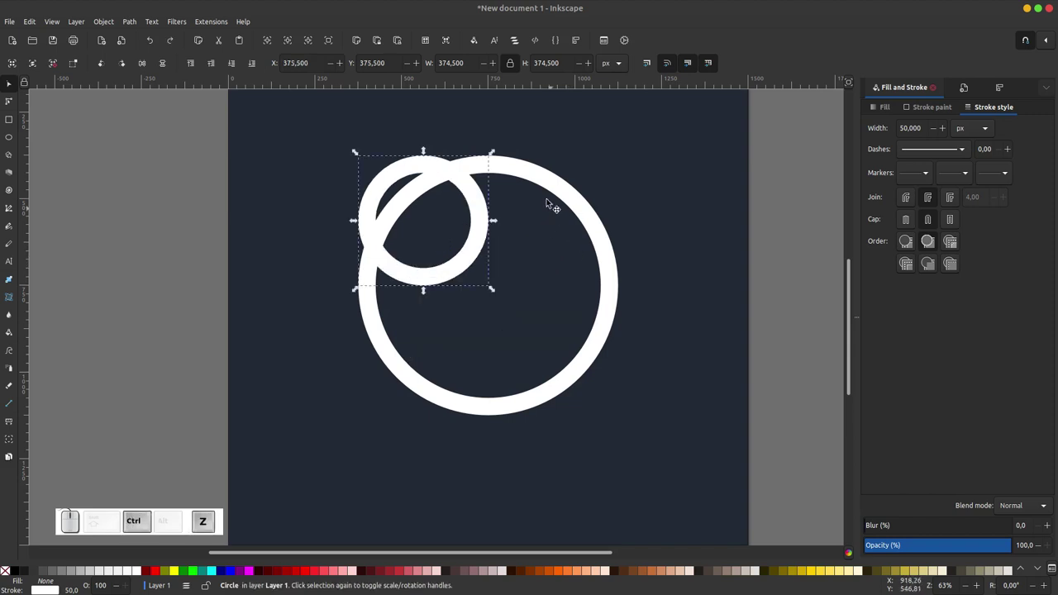
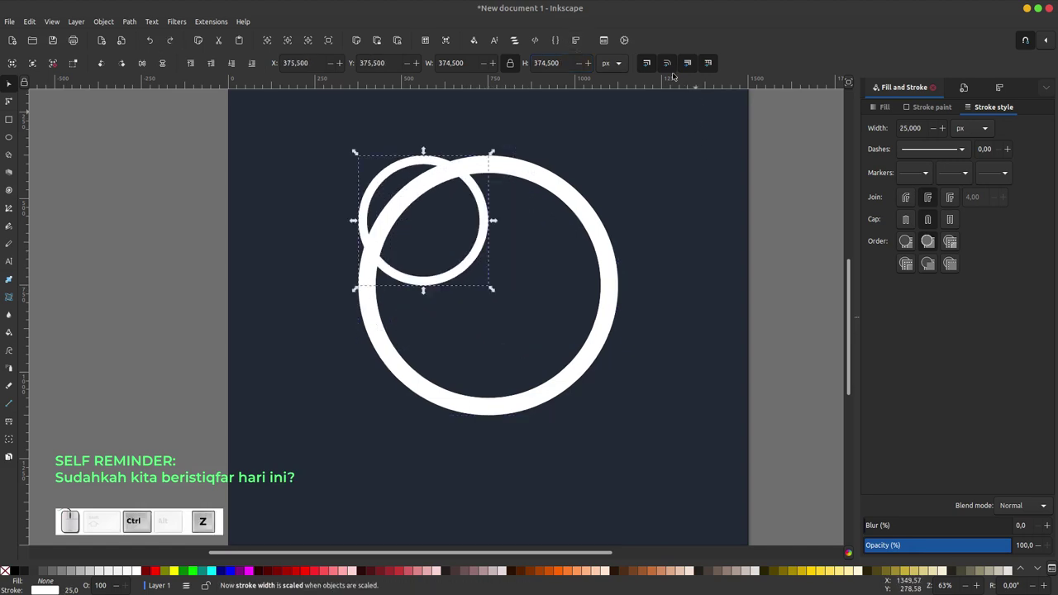
Keep stroke width fixed, then align the small ring to the big ring's left edge, centred vertically
left_click(646, 75)
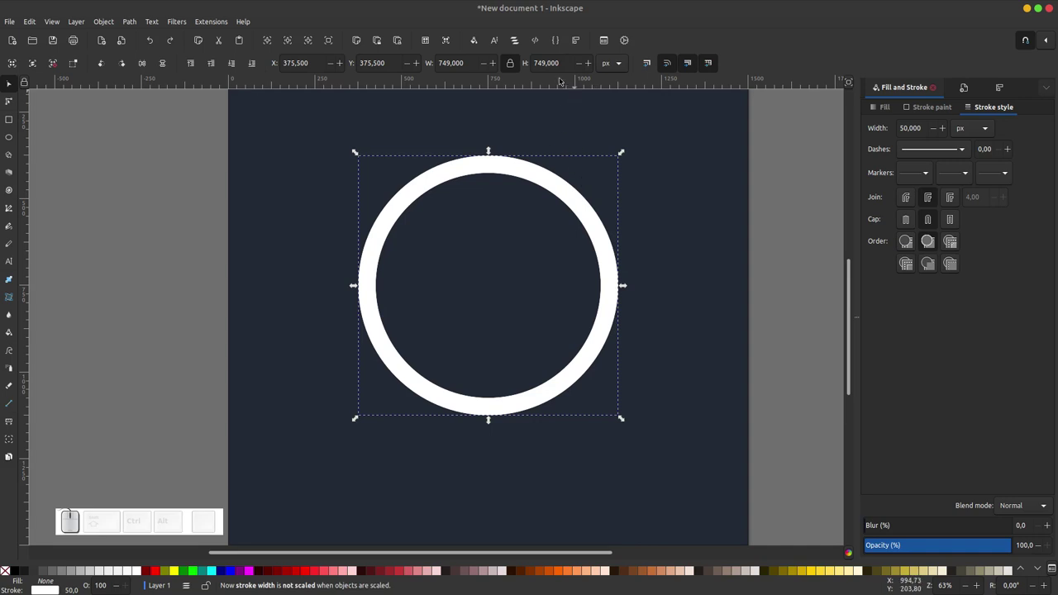
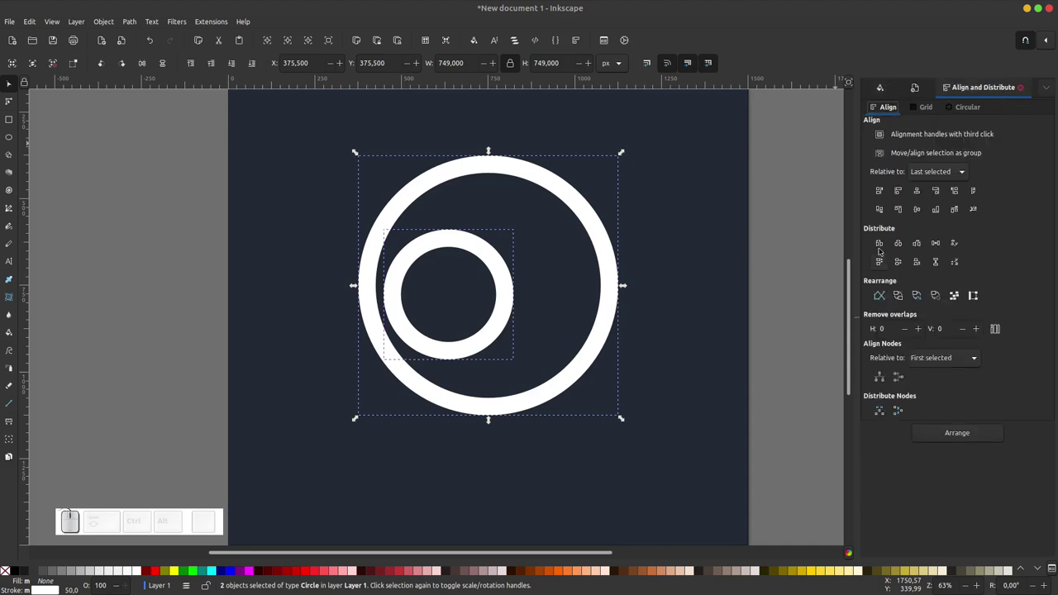
left_click(903, 191)
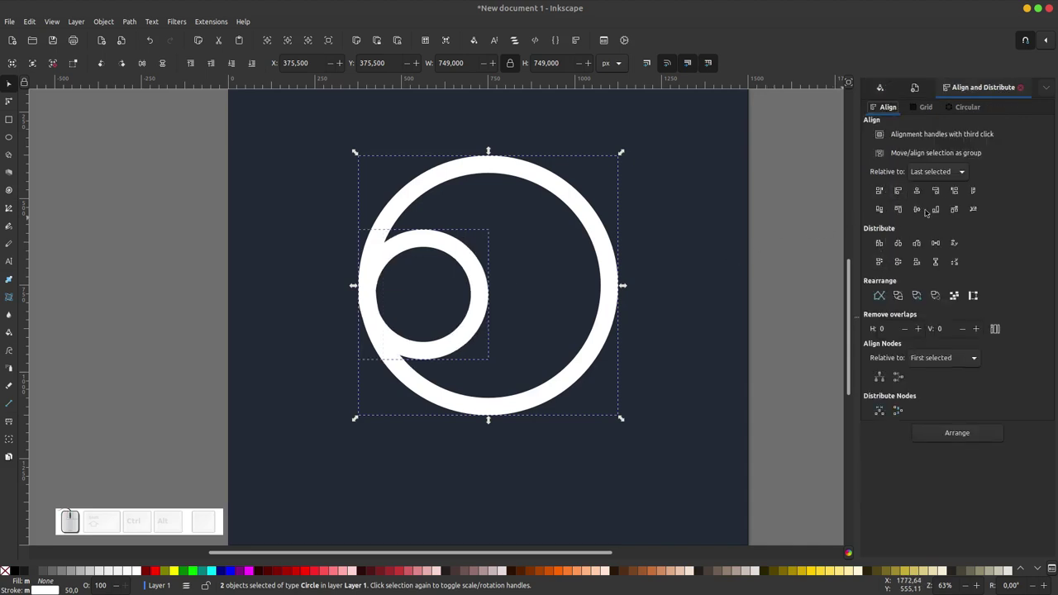
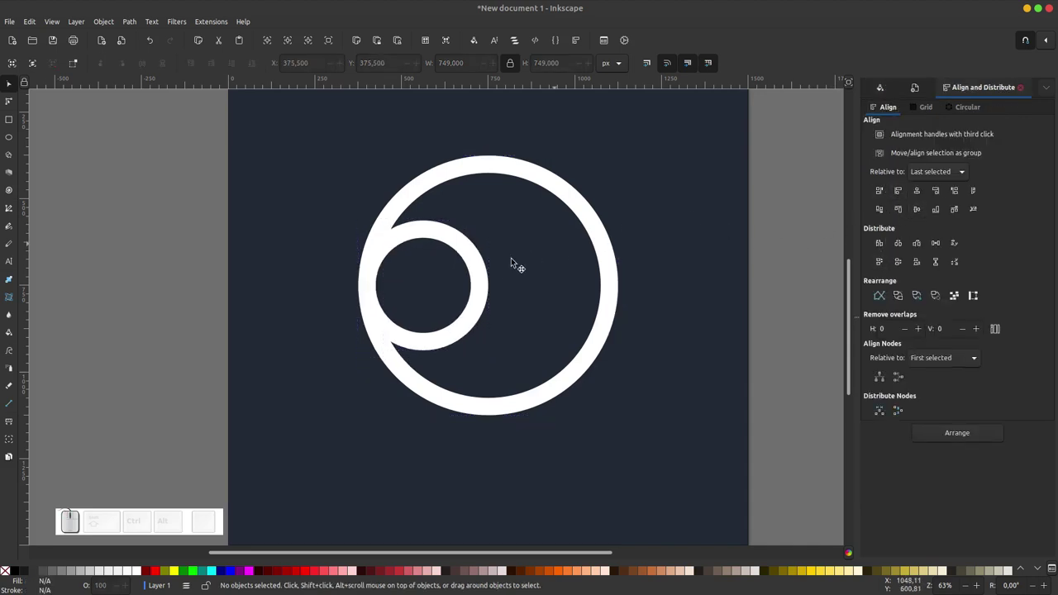
left_click(493, 286)
left_click(605, 219)
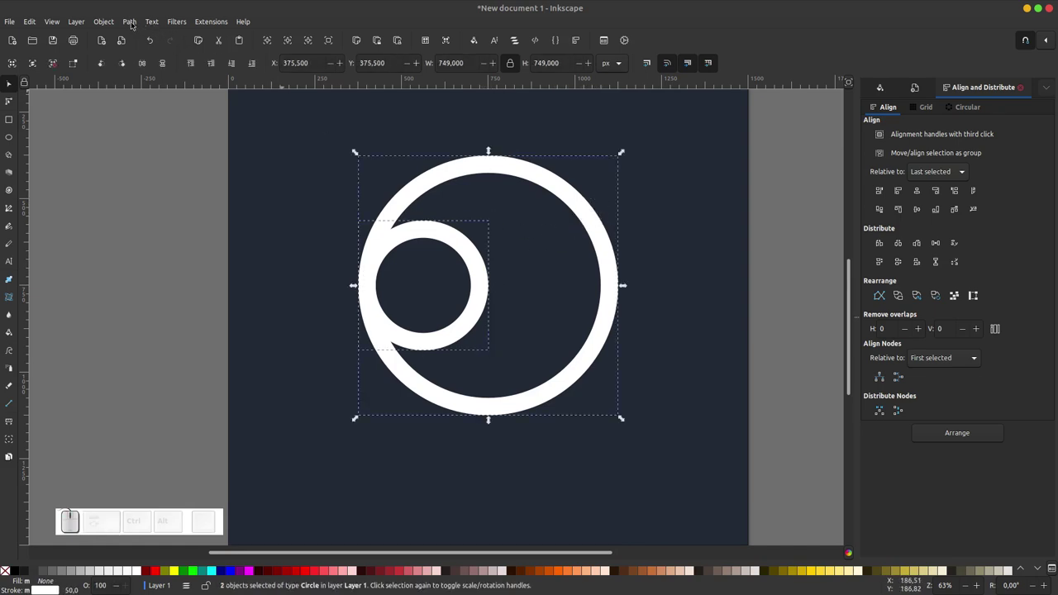
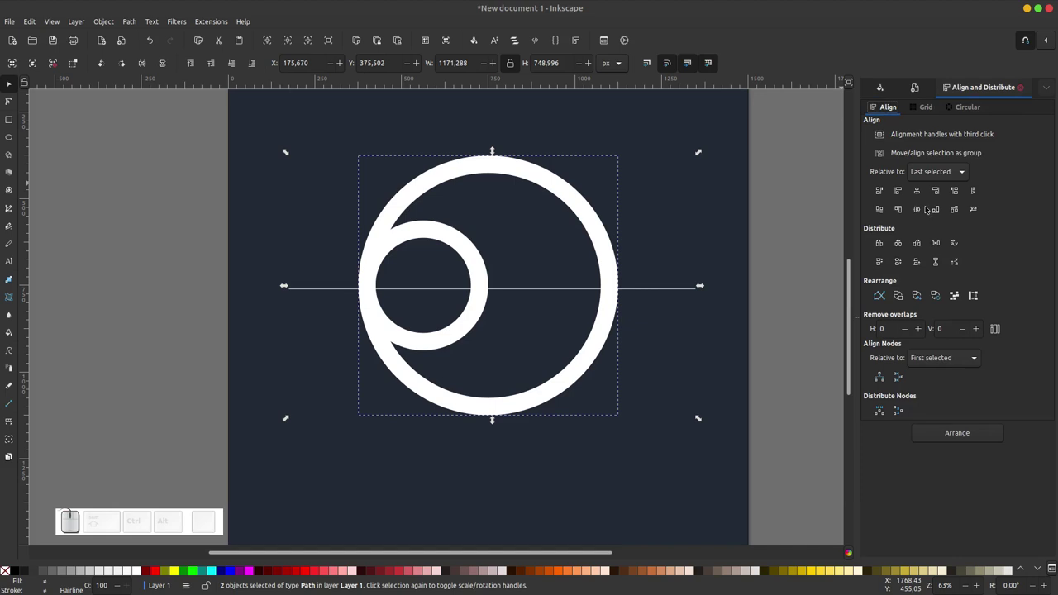
Try duplicating and lowering the horizontal line, then undo to keep it across the rings' middle
left_click(920, 210)
left_click(809, 261)
left_click(686, 293)
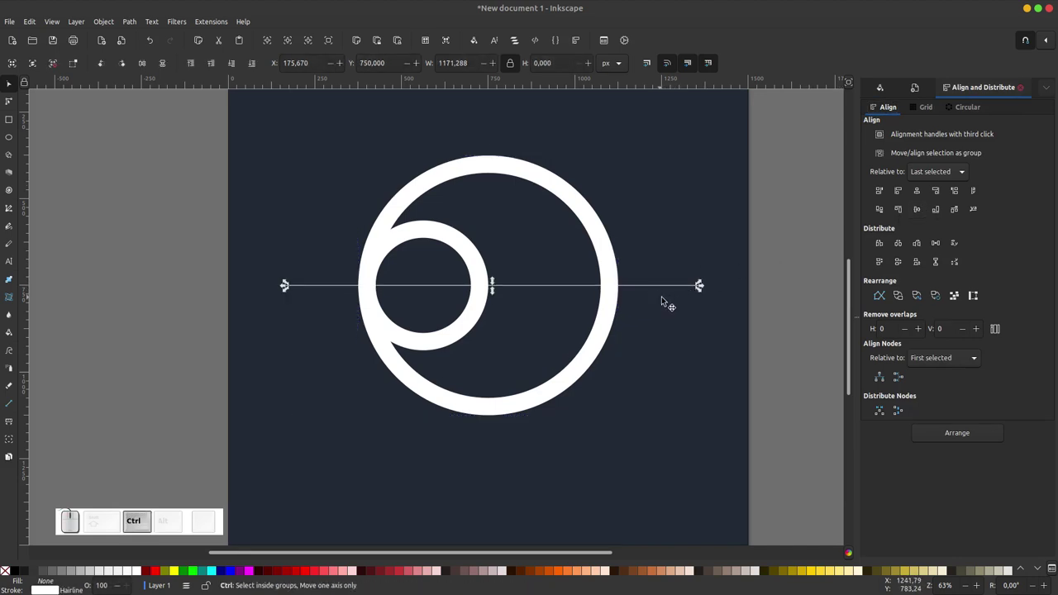
key("ctrl+d")
left_click_drag(646, 316, 666, 333)
key("ctrl+z")
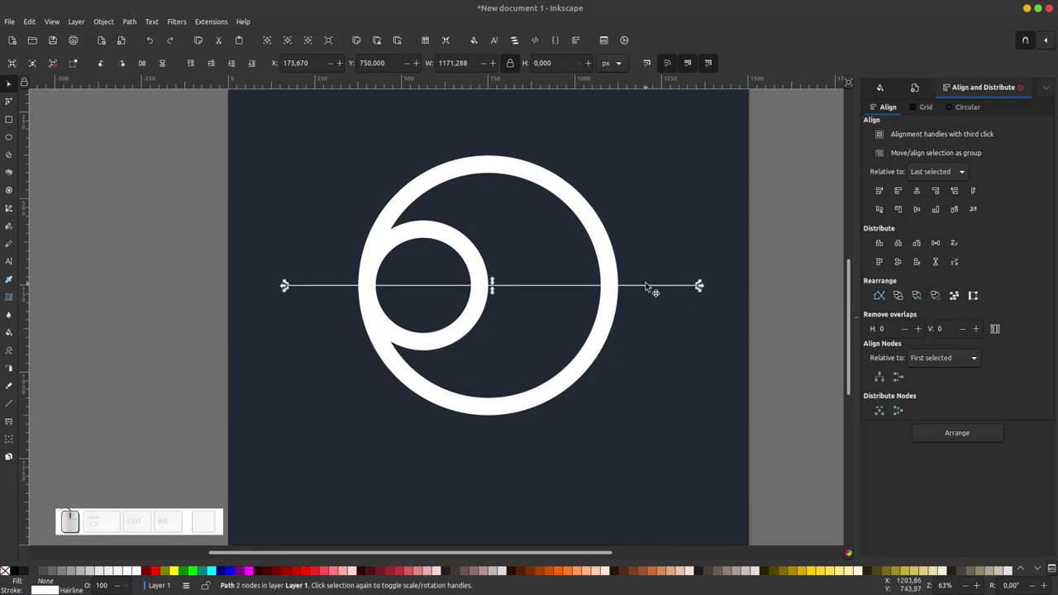
left_click_drag(651, 290, 624, 320)
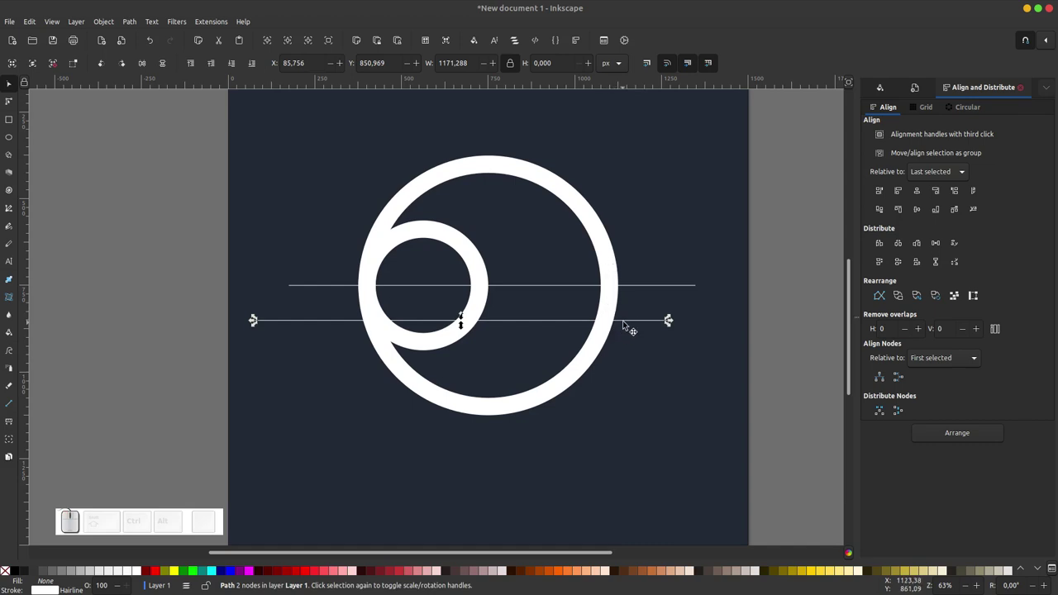
key("ctrl+z")
Reselect the horizontal line across both rings ready for dividing
left_click(794, 271)
left_click(685, 287)
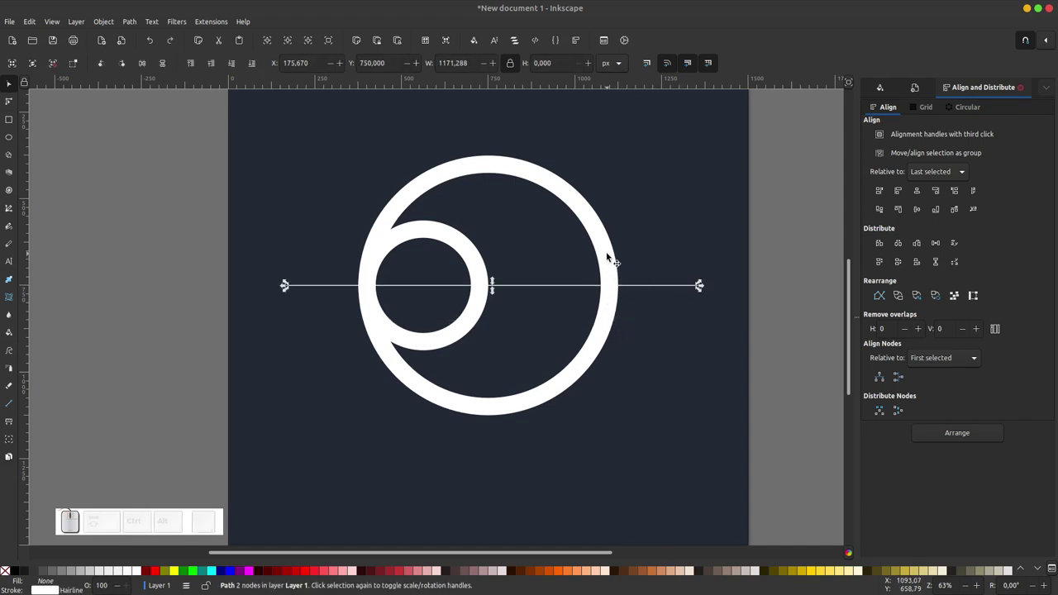
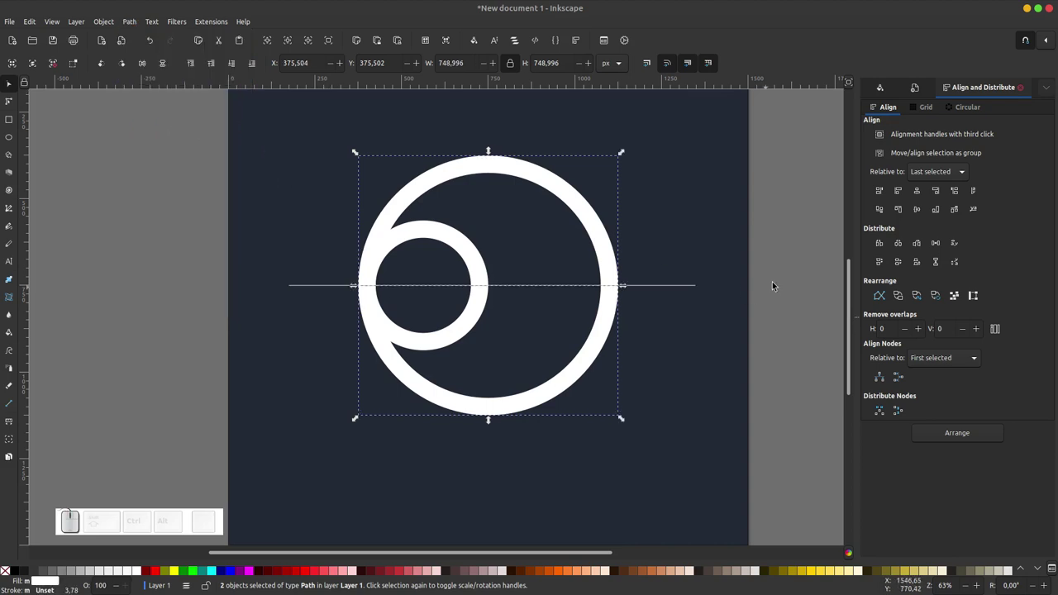
left_click(770, 287)
left_click(625, 275)
left_click(604, 213)
key("ctrl+z")
left_click(682, 289)
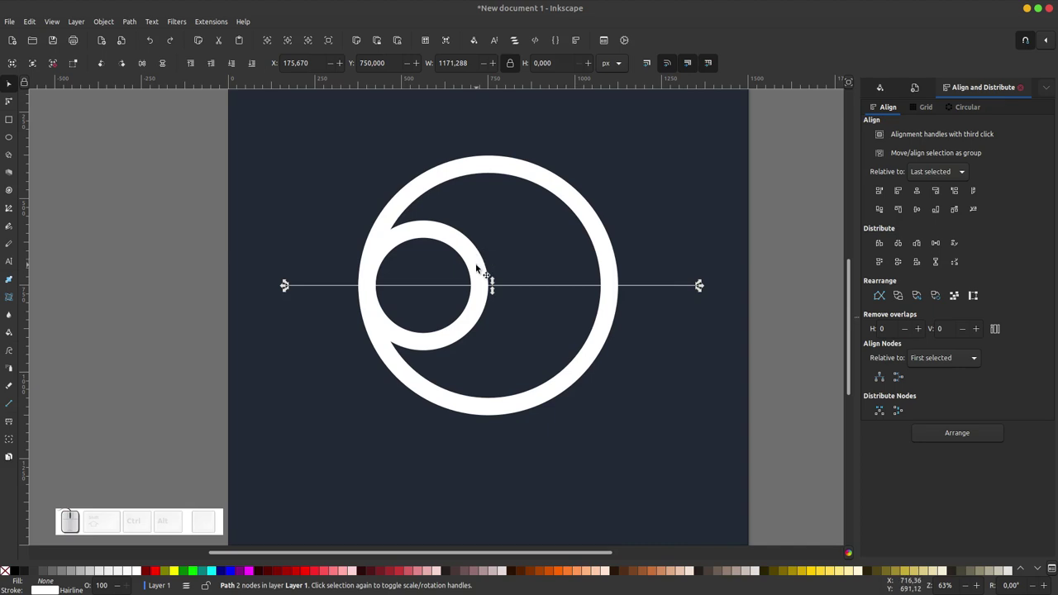
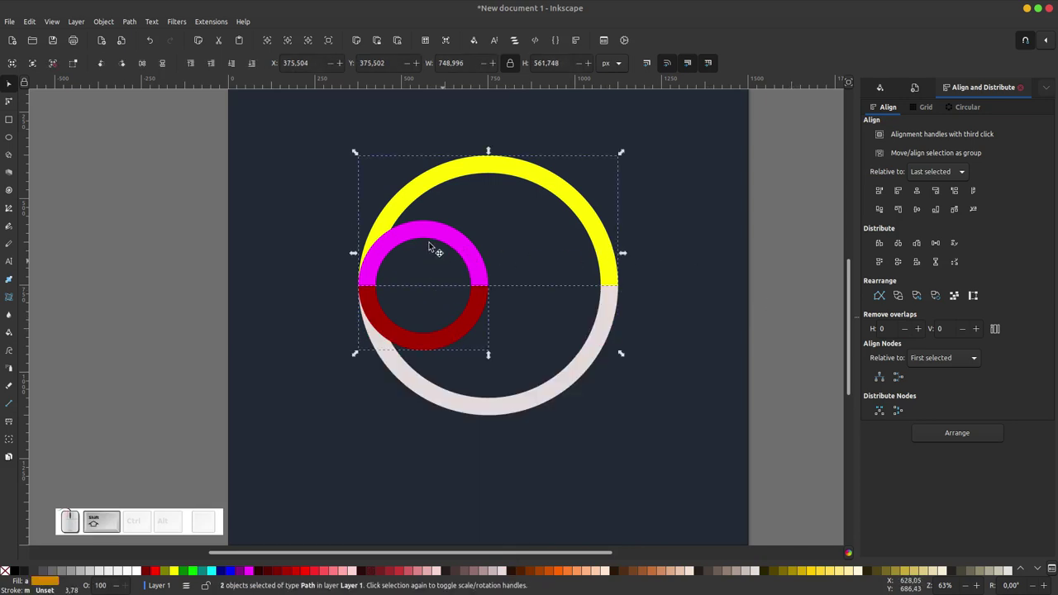
Recolour the small ring's lower half from the palette and select the big ring's lower half
left_click_drag(130, 21, 276, 151)
left_click_drag(570, 205, 559, 279)
key("ctrl+z")
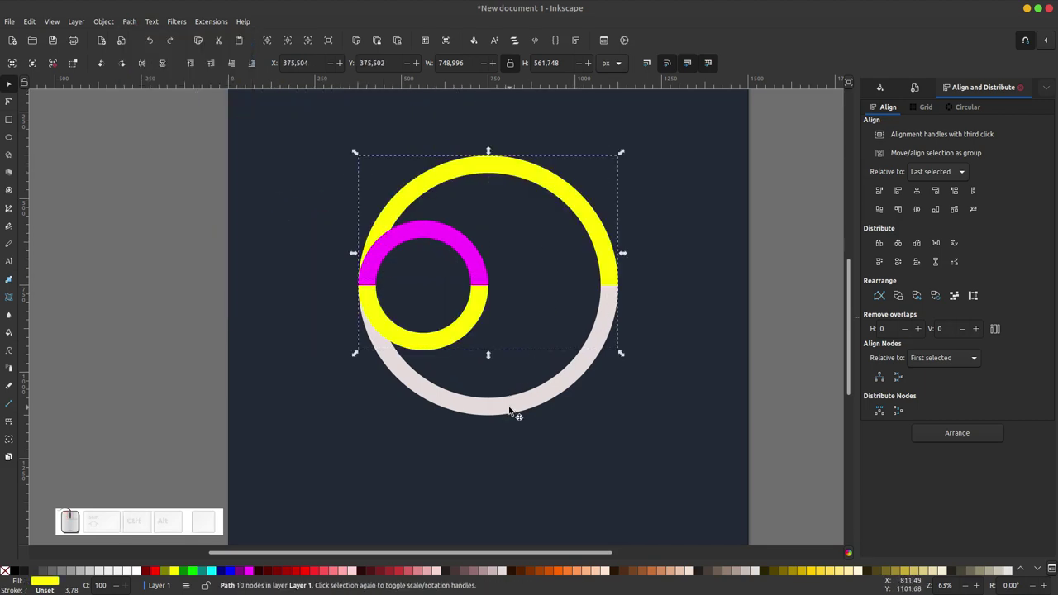
left_click(511, 407)
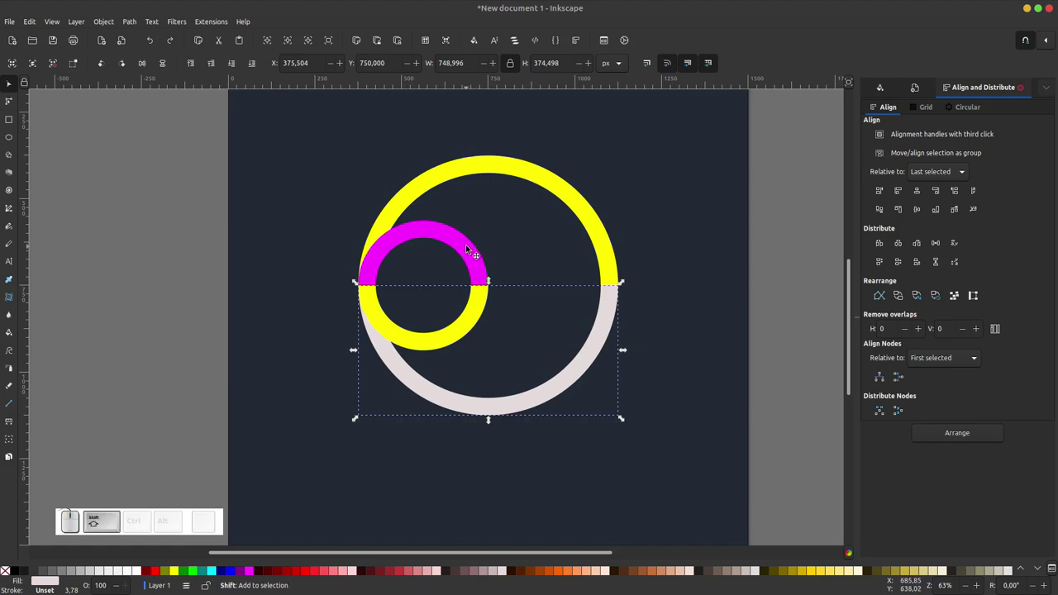
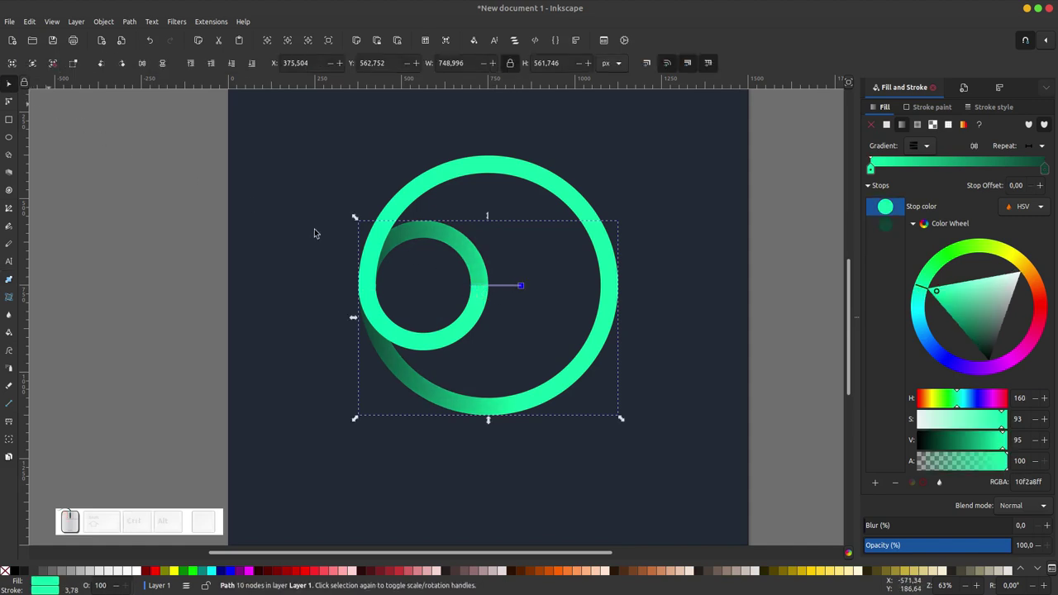
Pan to bring the ring overlap and its gradients into closer view
left_click_drag(491, 300, 483, 284)
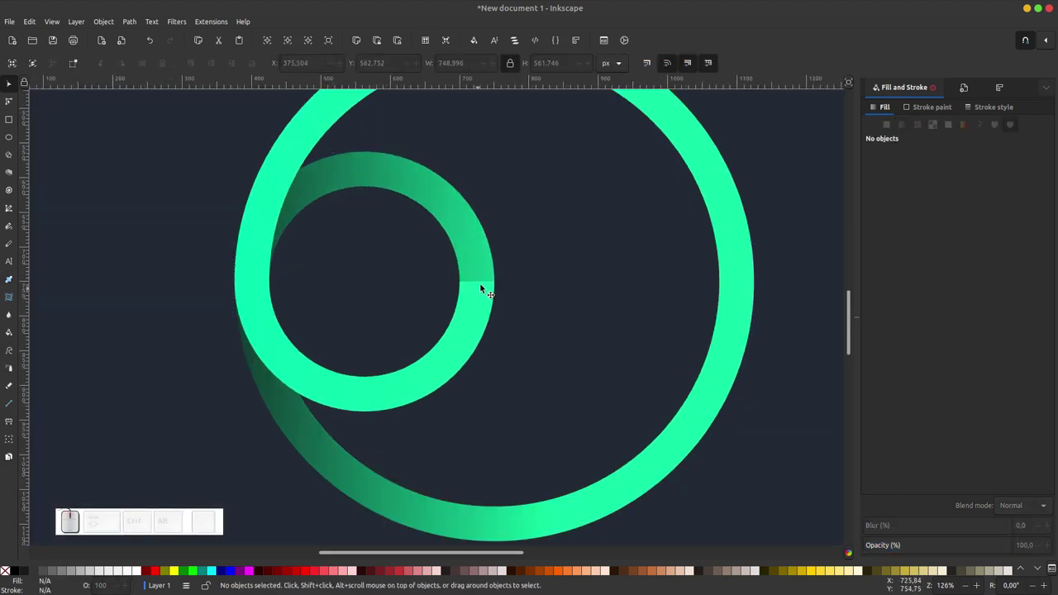
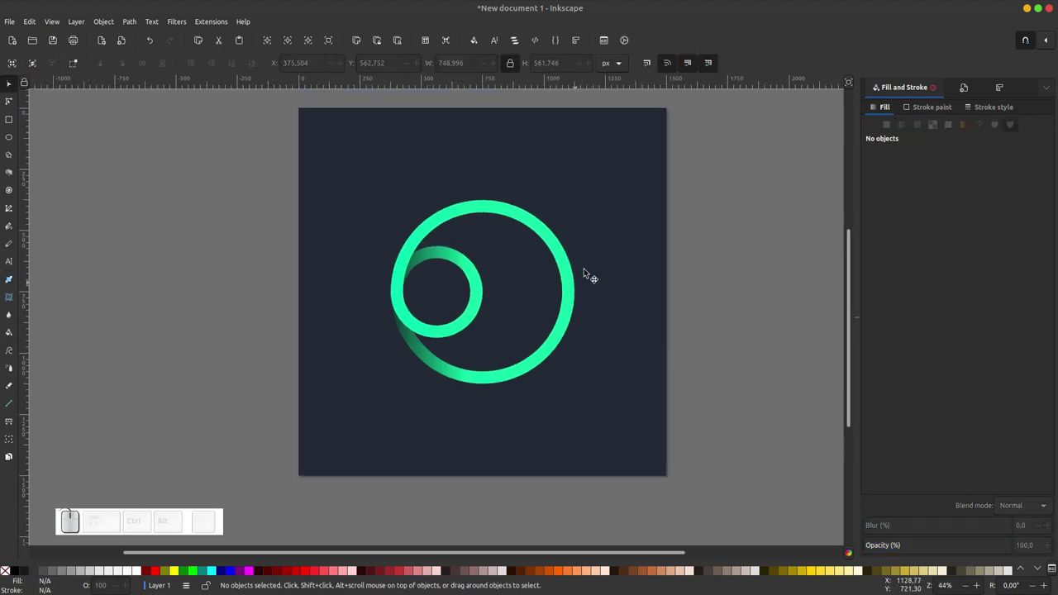
Fit the page in view and rubber-band select every green ring piece
left_click(559, 291)
left_click(562, 287)
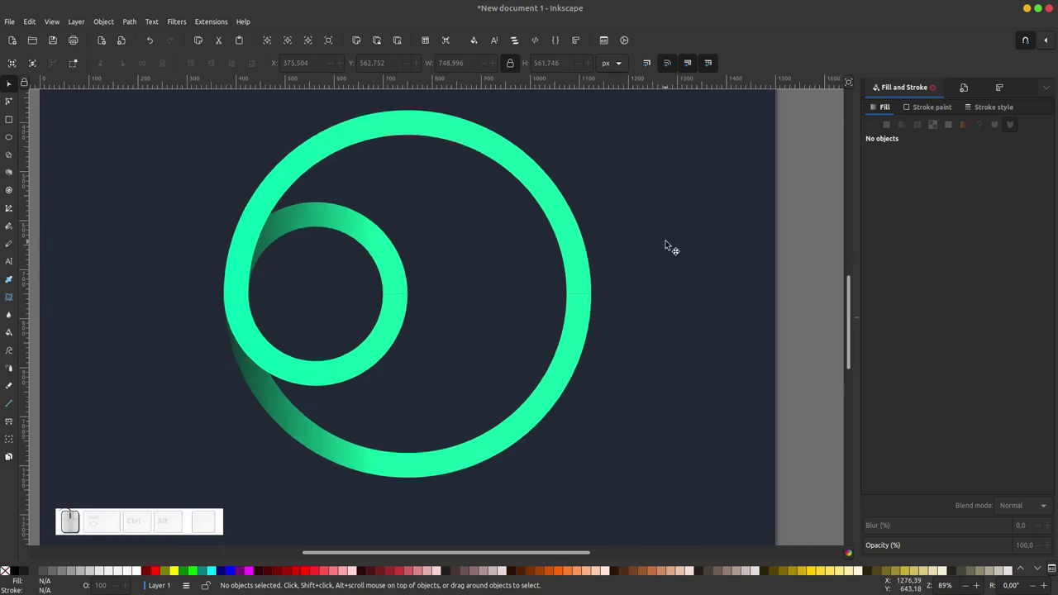
key("shift+-")
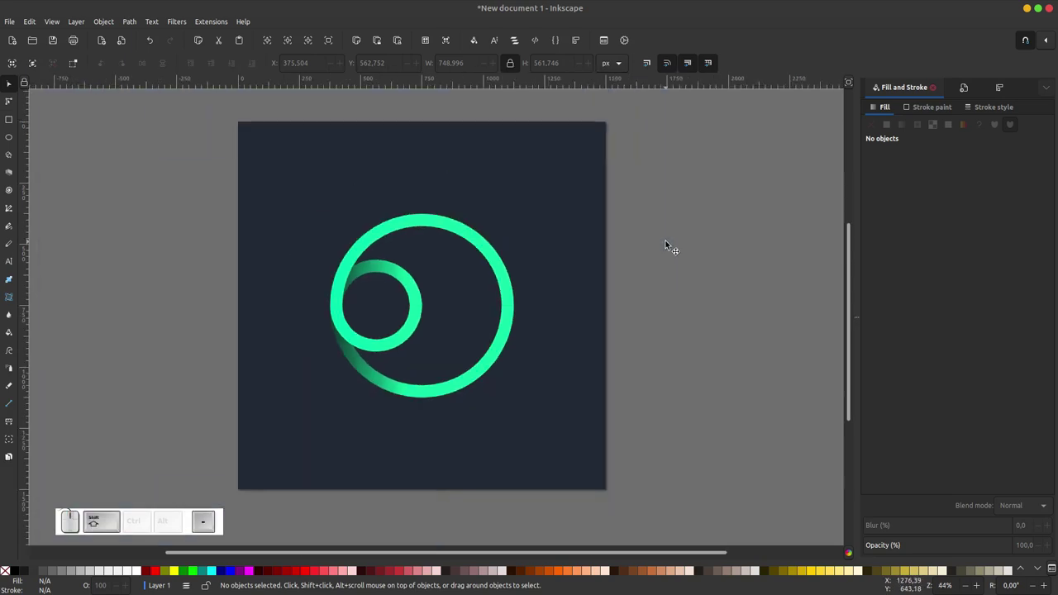
left_click_drag(503, 281, 513, 297)
left_click(678, 236)
left_click(522, 274)
Group the ring pieces into one logo object with Ctrl+G and select the group
key("ctrl+g")
left_click(603, 281)
left_click(510, 333)
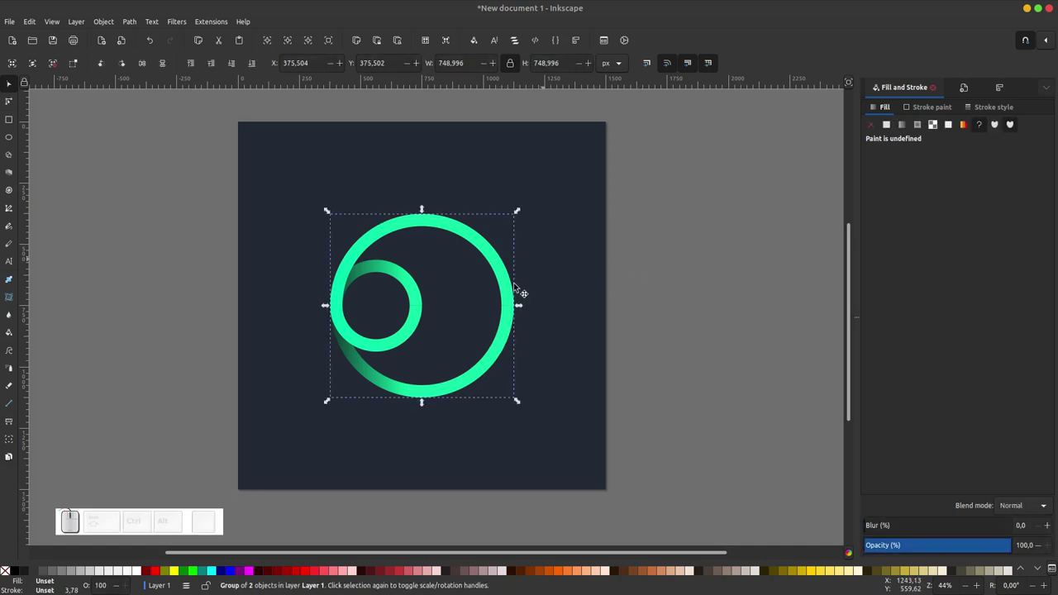
left_click(620, 258)
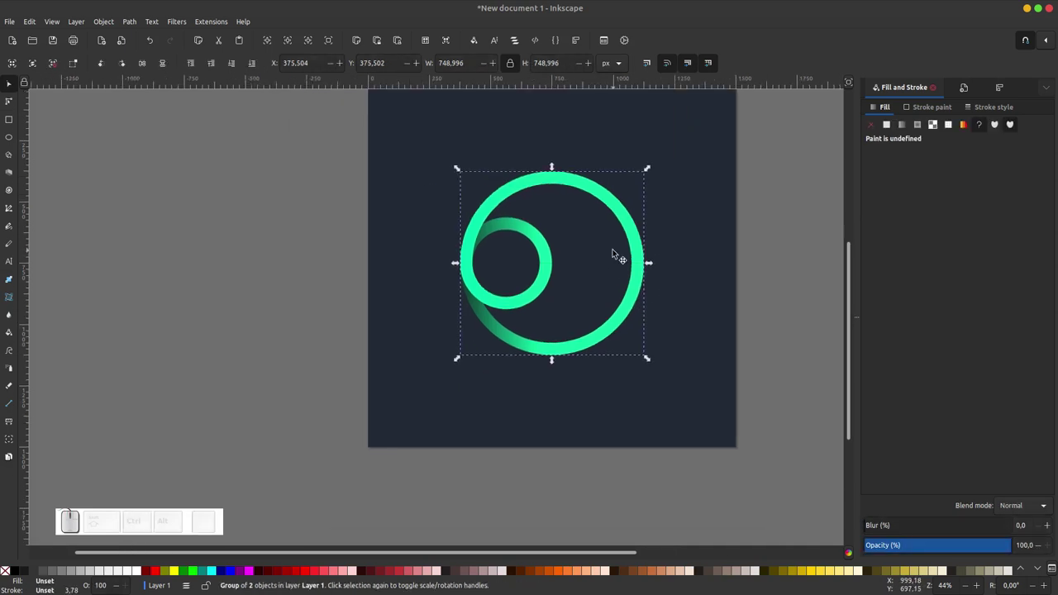